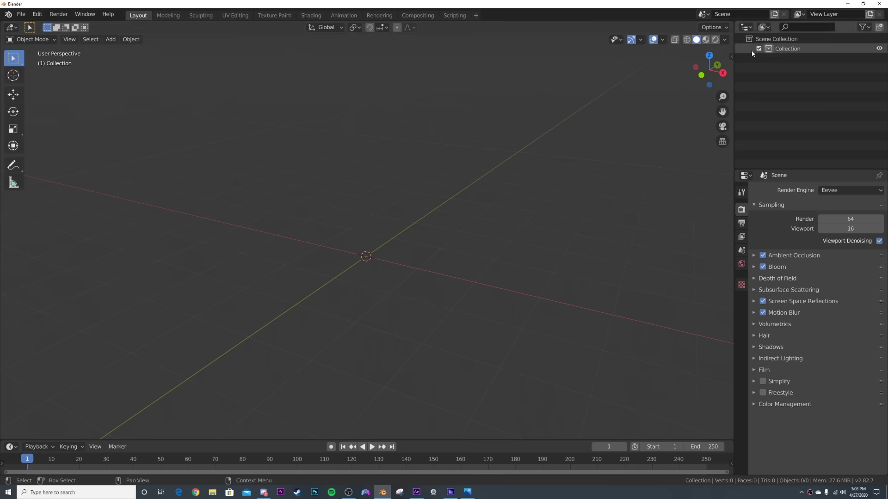
# Step: Bring up the Add menu in the empty scene to start adding the torus
pyautogui.click(420, 229)
pyautogui.middleClick(420, 229)
pyautogui.press('shift+a')
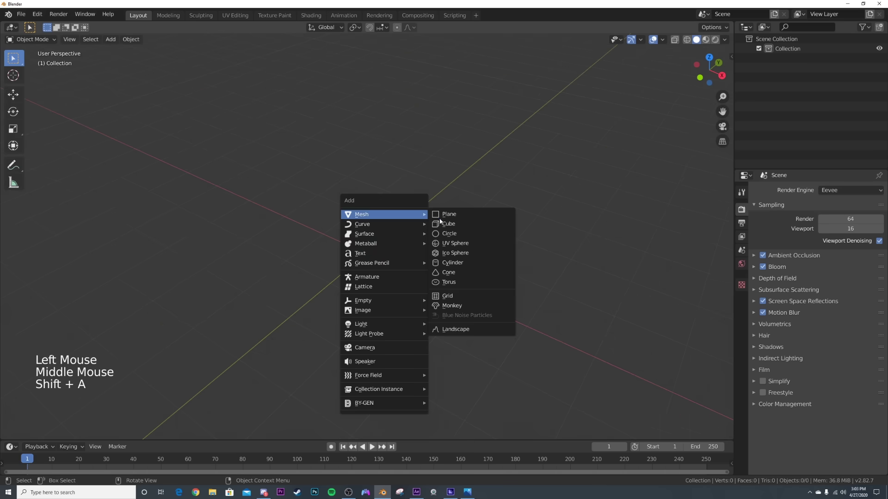
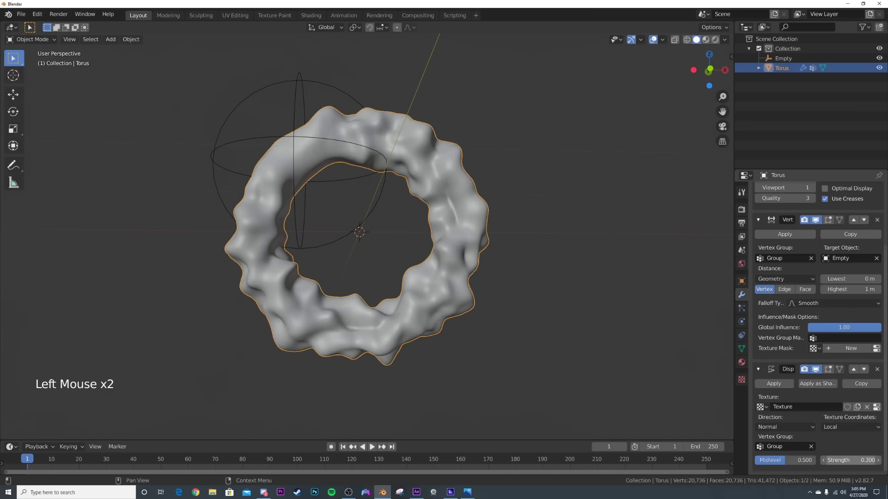
# Step: Undo the last change, inspect the lumps confined near the empty, and bring up the Add menu
pyautogui.press('ctrl+z')
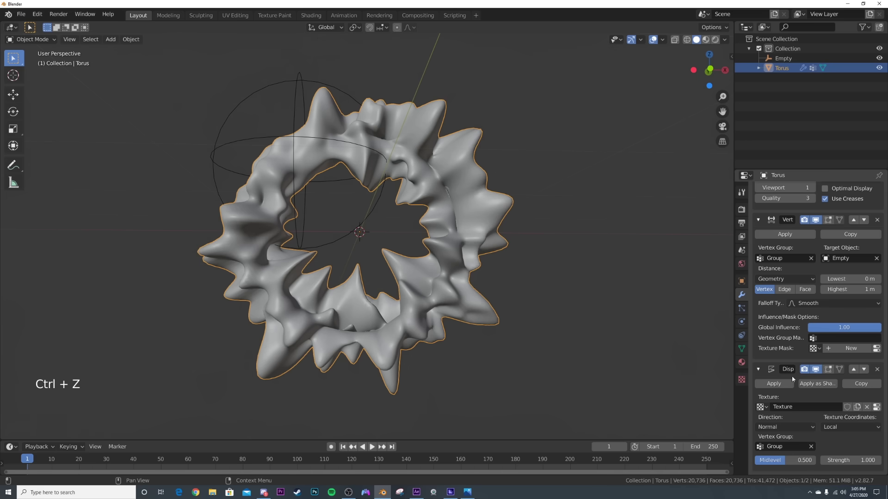
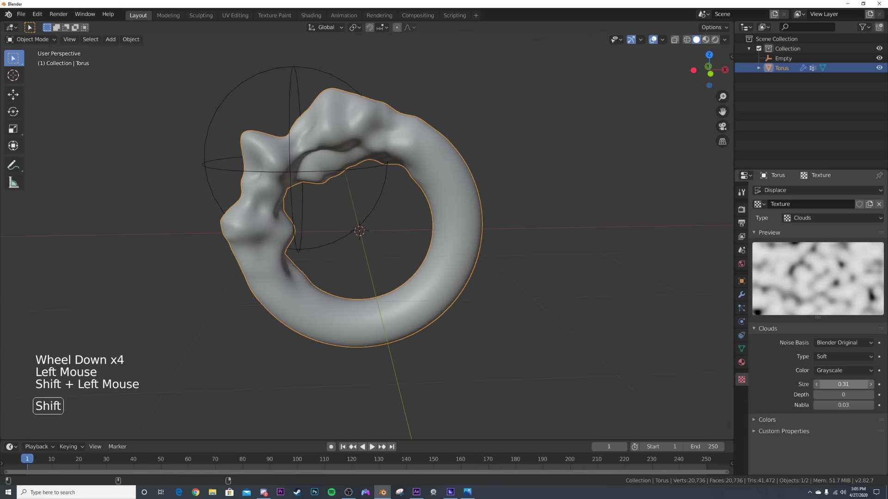
pyautogui.middleClick(376, 272)
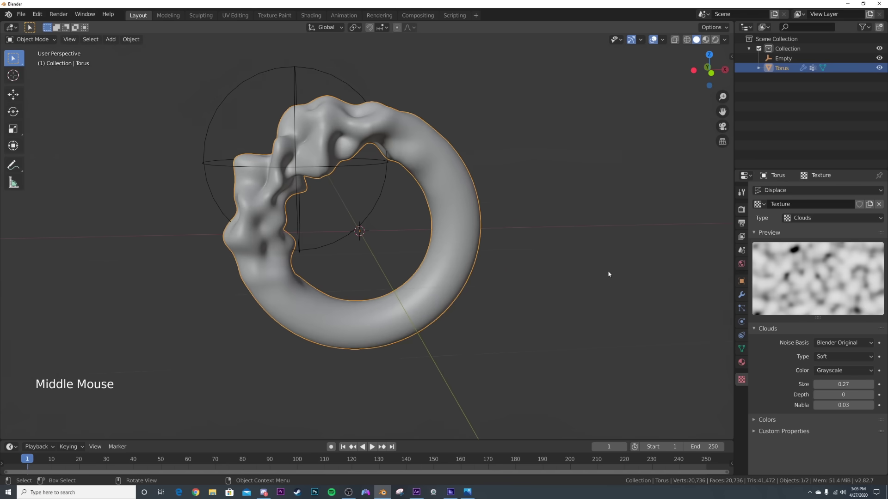
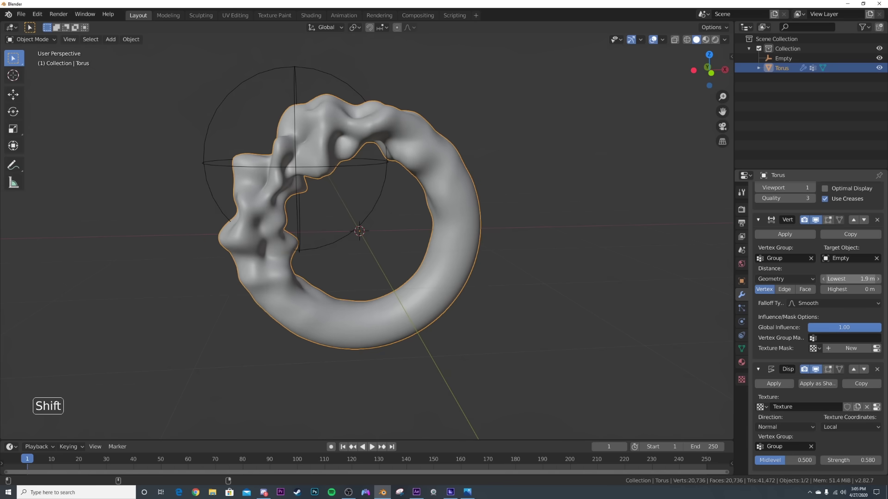
pyautogui.middleClick(488, 237)
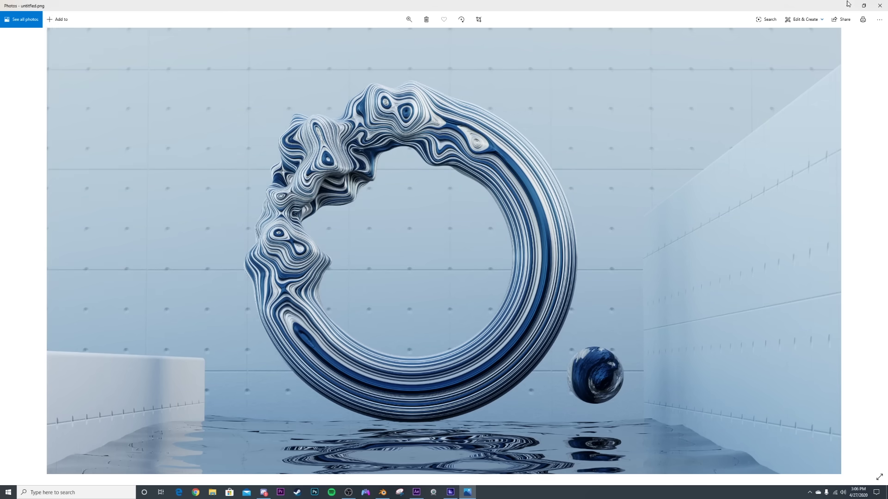
pyautogui.press('shift+a')
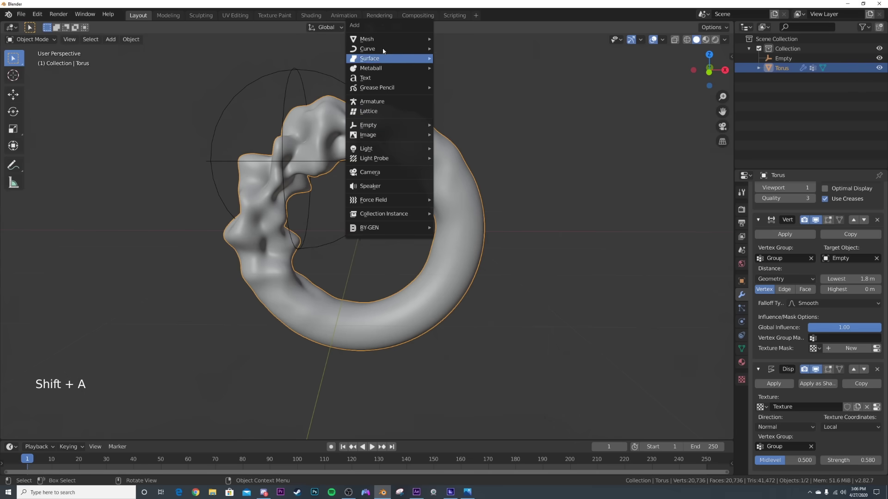
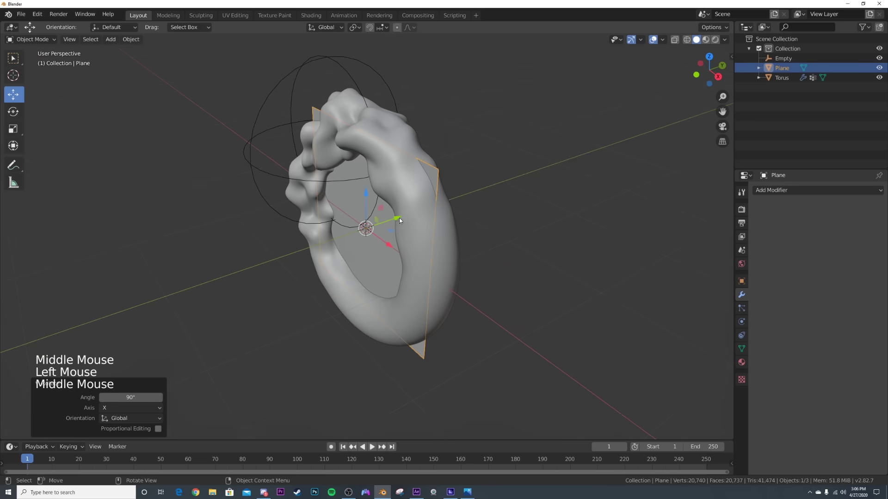
# Step: Confirm the plane upright behind the ring, switch to front view and add a camera
pyautogui.click(400, 219)
pyautogui.middleClick(567, 270)
pyautogui.press('`')
pyautogui.press('`')
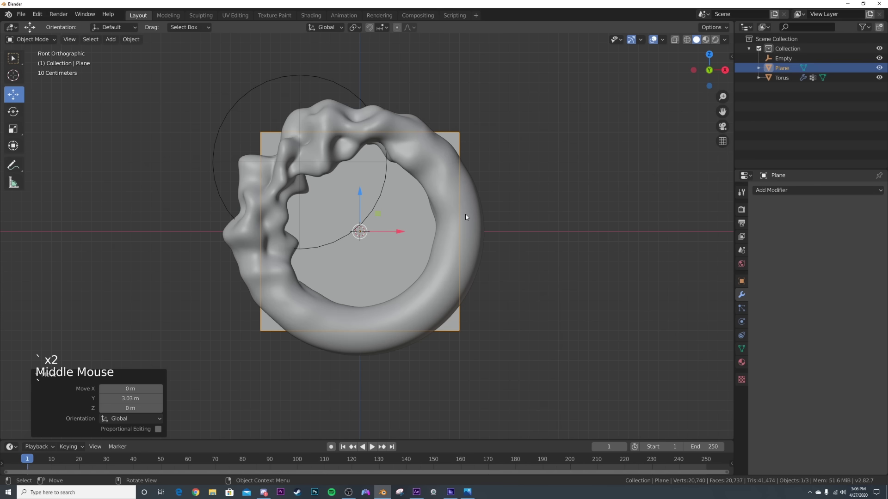
pyautogui.press('shift+a')
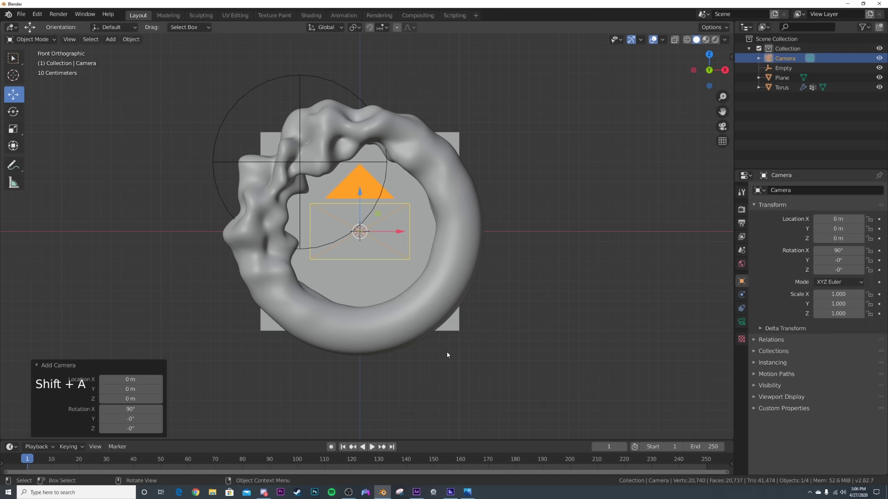
# Step: Look through the camera and pull it back along its axis so the whole ring is framed
pyautogui.press('ctrl+alt+KP_0')
pyautogui.press('g')
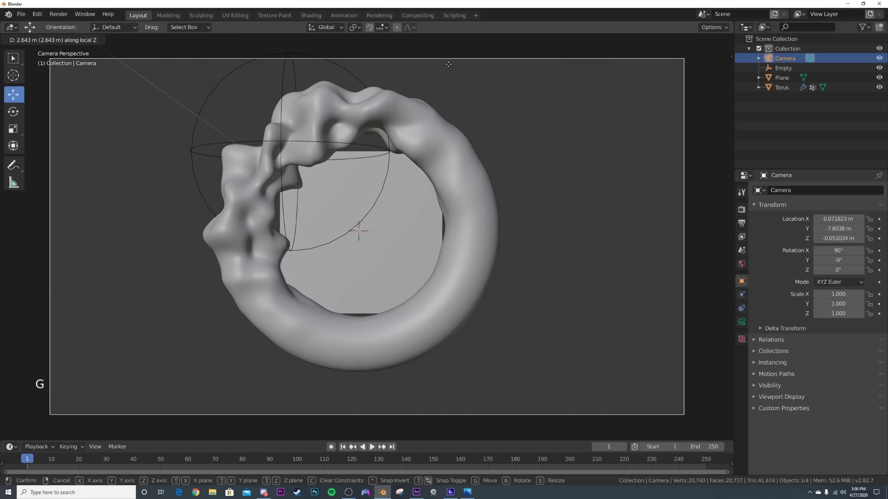
pyautogui.press('g')
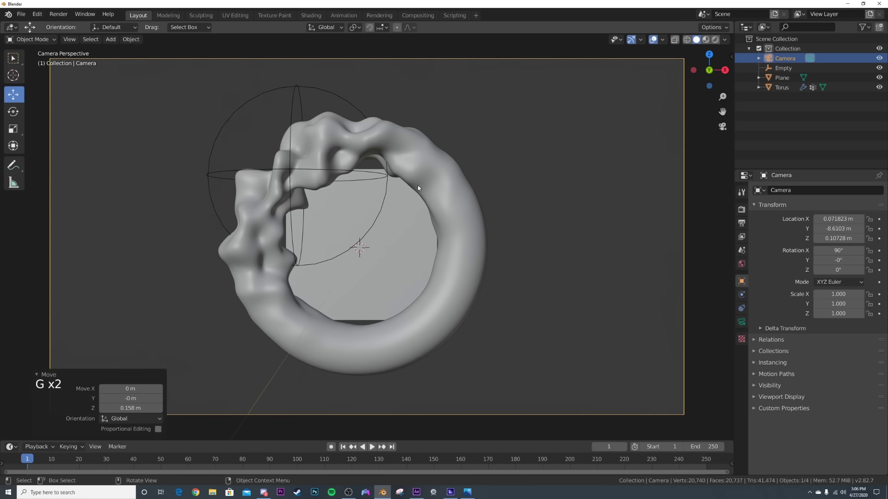
pyautogui.press('g')
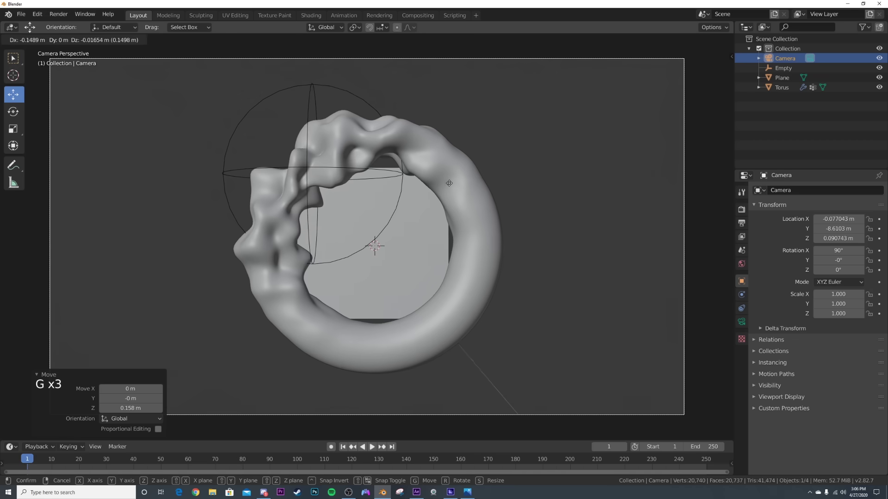
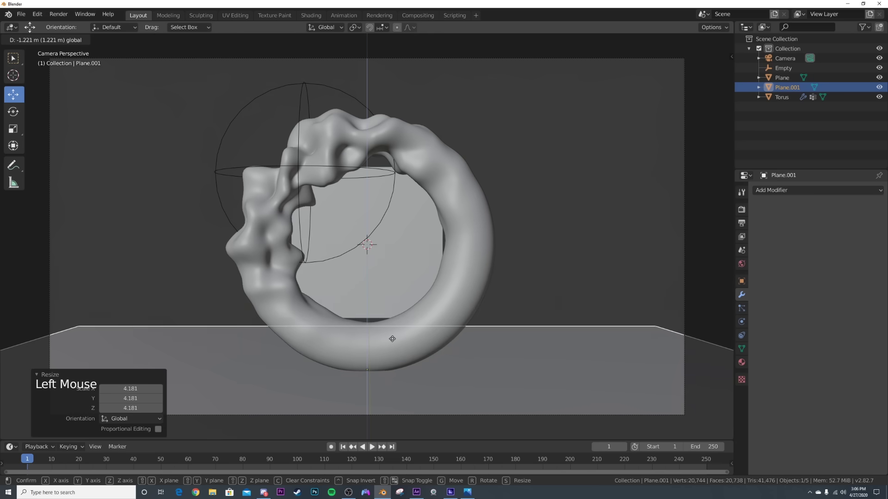
# Step: Place the floor plane below the ring, scale the backdrop to fill the view and apply the scales
pyautogui.click(401, 270)
pyautogui.press('s')
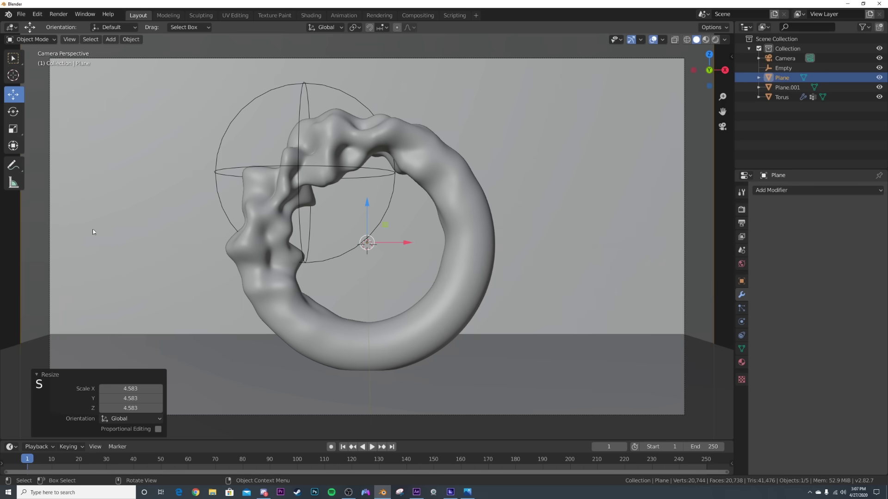
pyautogui.press('ctrl+a')
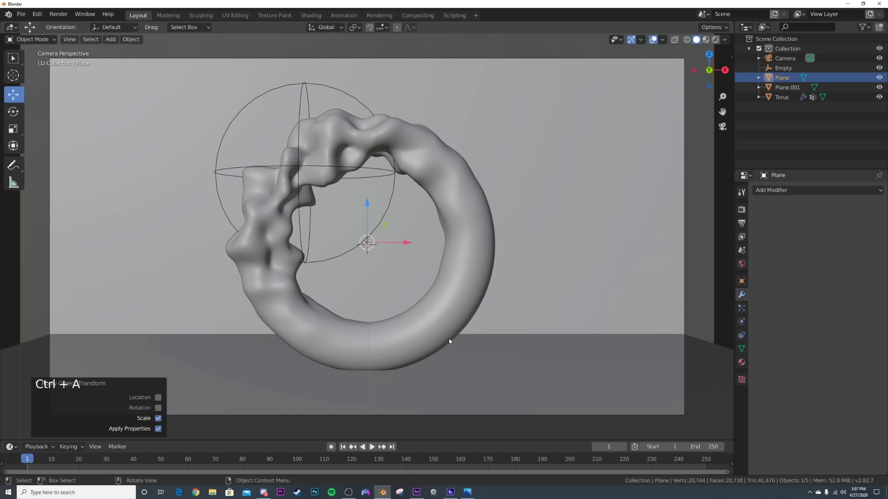
pyautogui.click(522, 399)
pyautogui.press('ctrl+a')
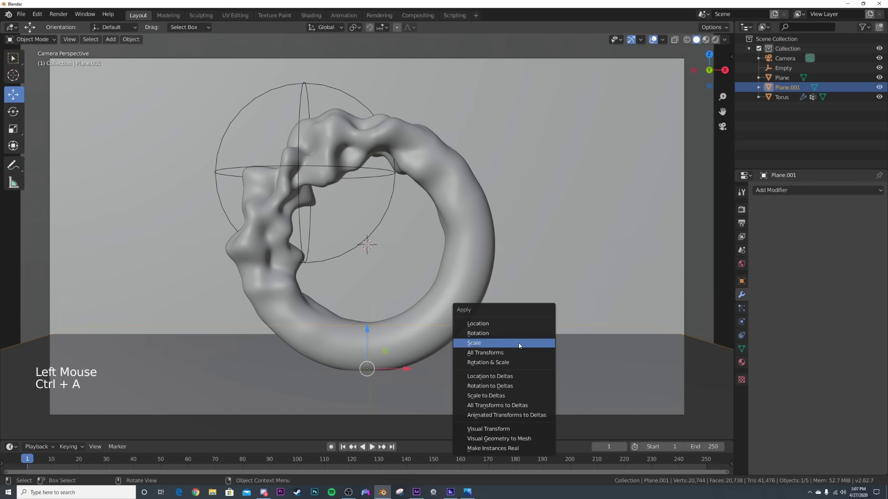
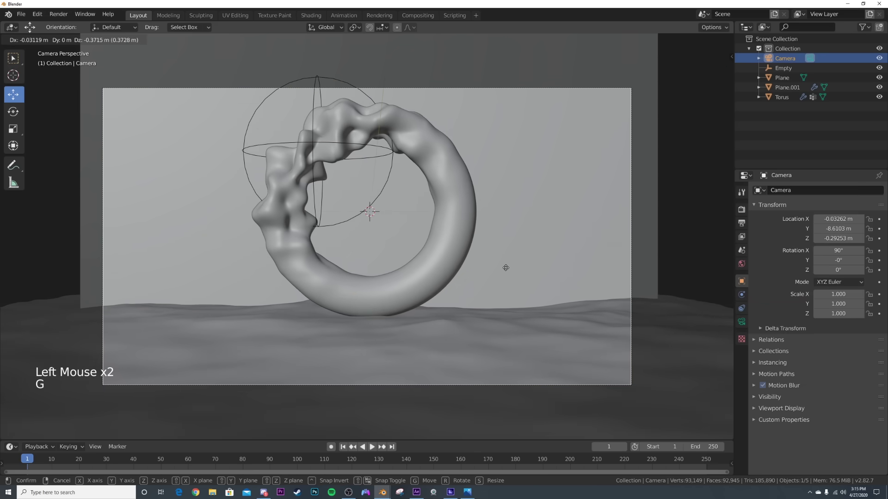
# Step: Tilt the camera with trackball rotation so the ring sits against the backdrop above the wavy floor
pyautogui.press('r')
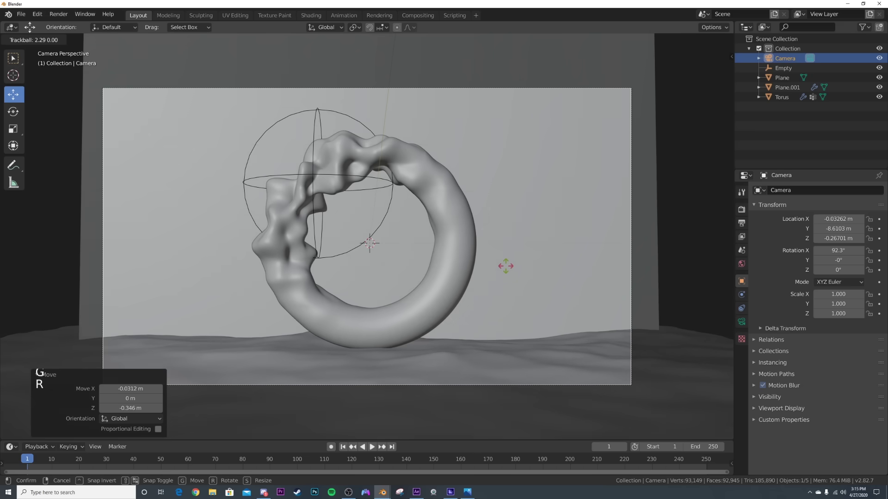
pyautogui.click(483, 354)
# Step: In rendered preview, lower the floor material's Principled BSDF roughness from 0.258 to 0.150
pyautogui.press('z')
pyautogui.click(555, 367)
pyautogui.click(742, 368)
pyautogui.click(806, 228)
pyautogui.click(841, 369)
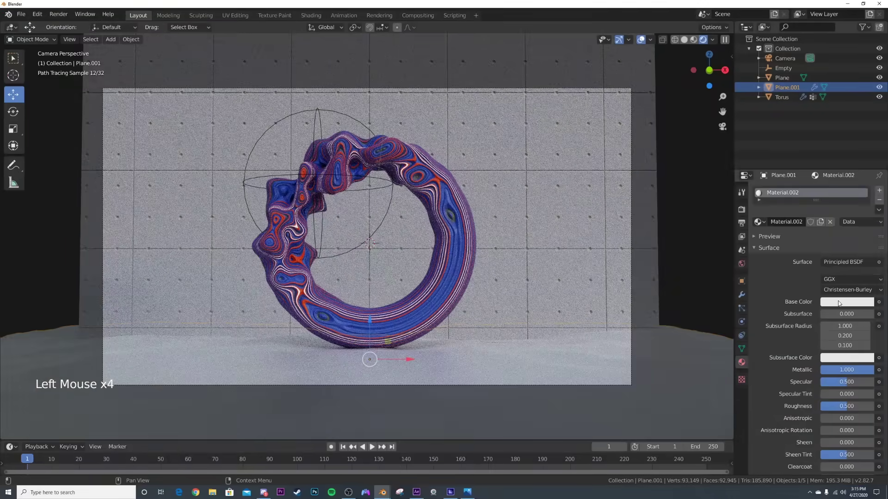
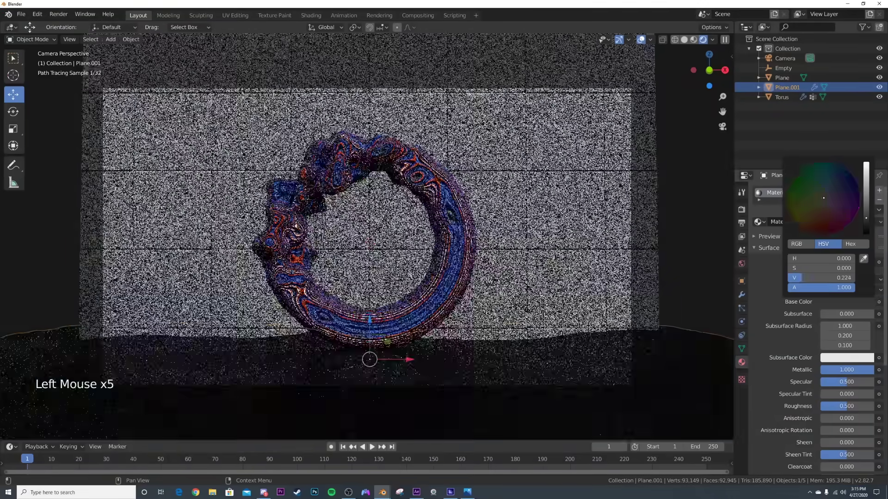
pyautogui.click(846, 409)
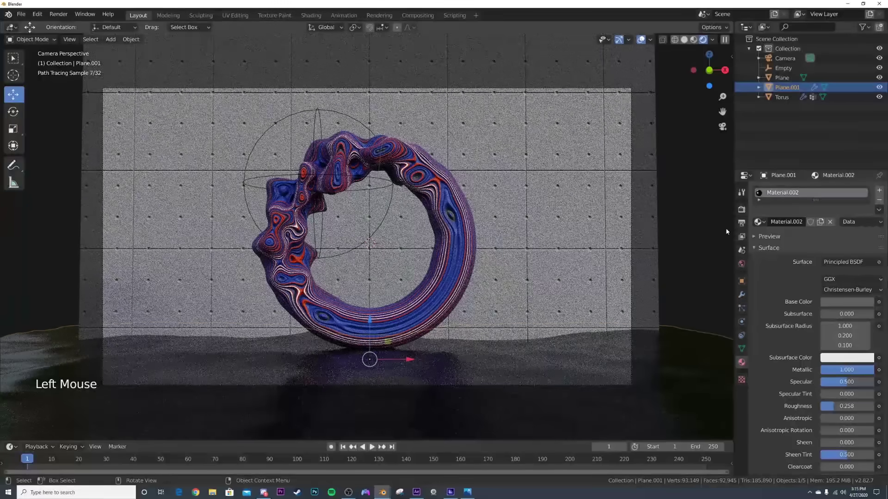
pyautogui.click(840, 408)
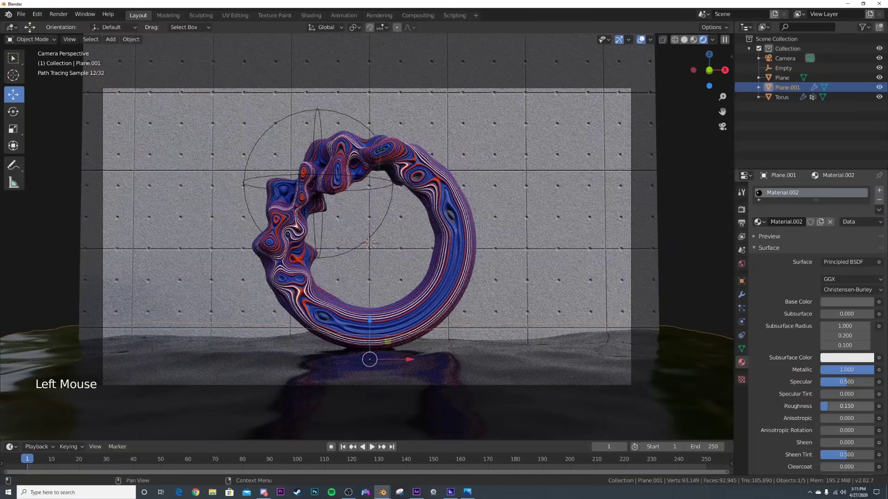
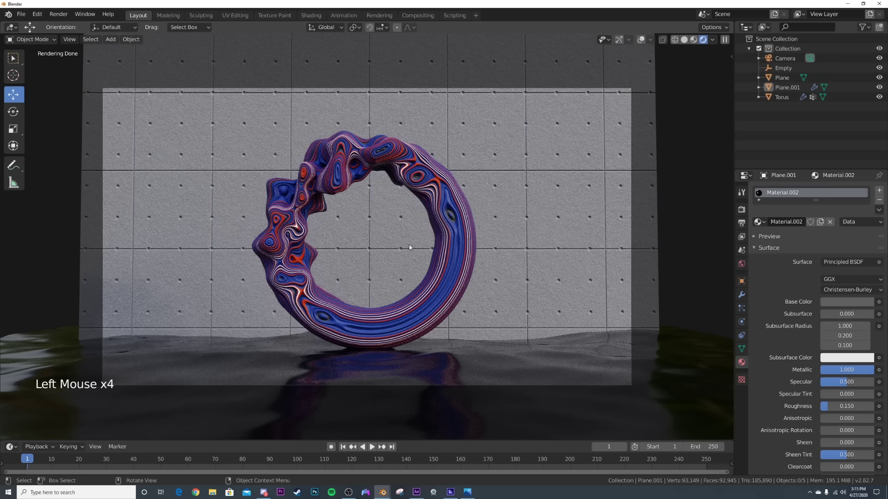
# Step: Add a cube, move it to the ring's right and check it through the camera
pyautogui.press('shift+a')
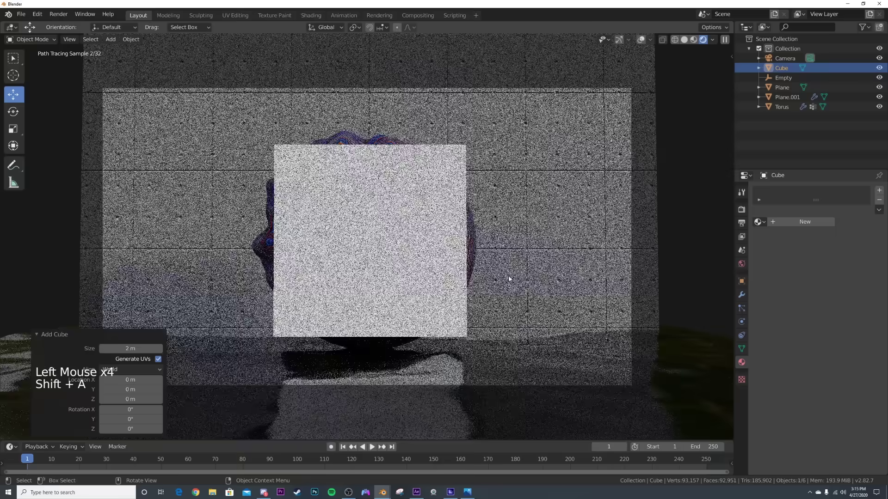
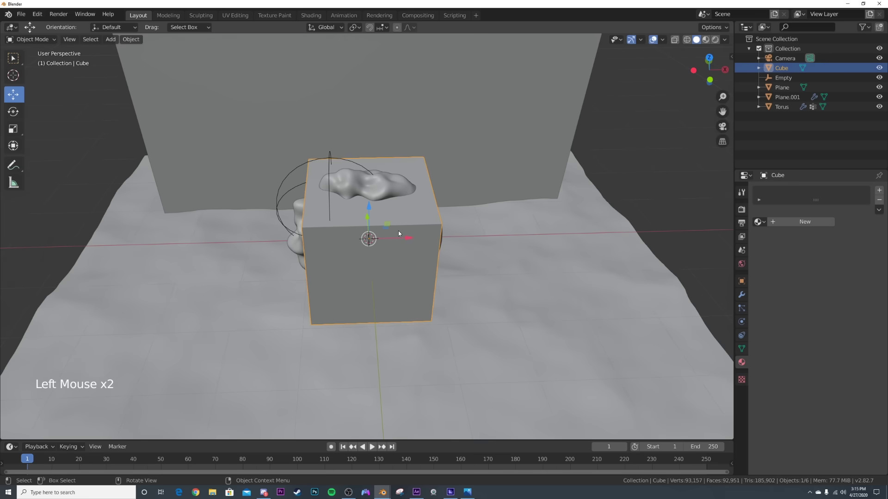
pyautogui.click(416, 240)
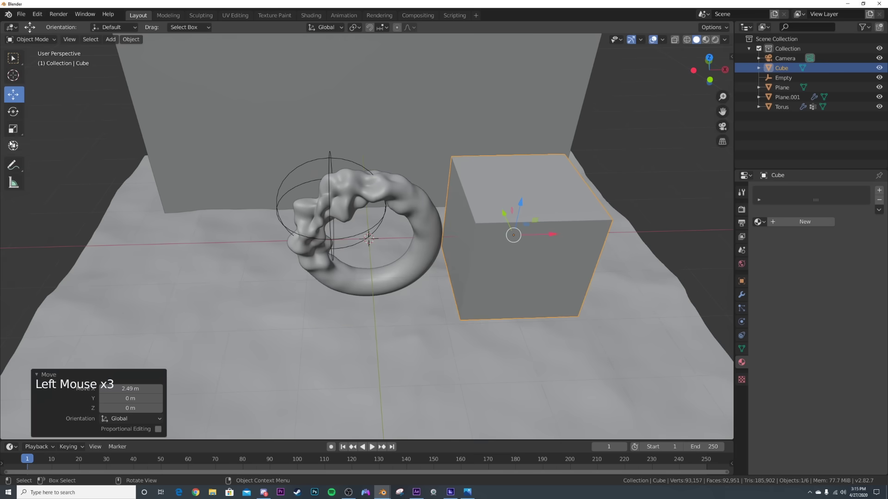
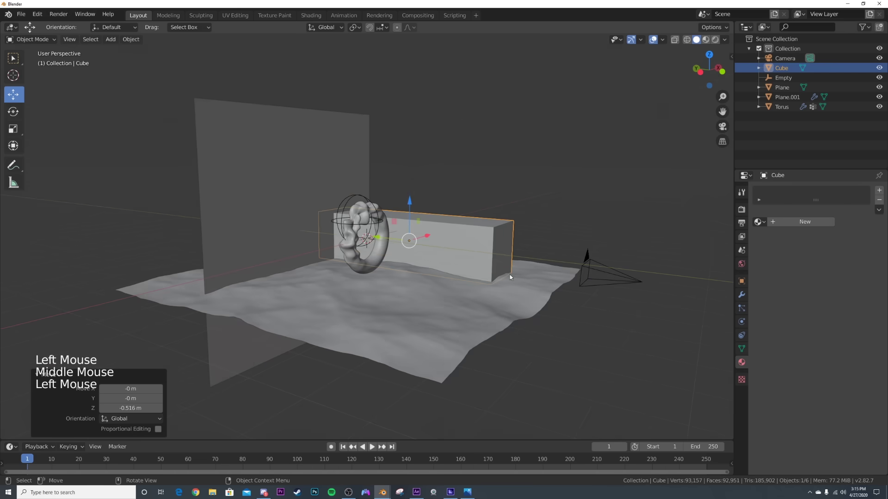
pyautogui.press('KP_0')
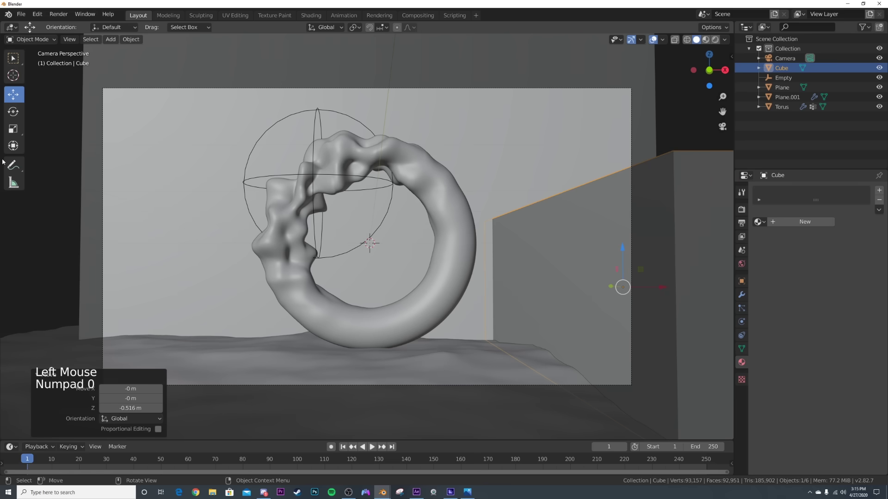
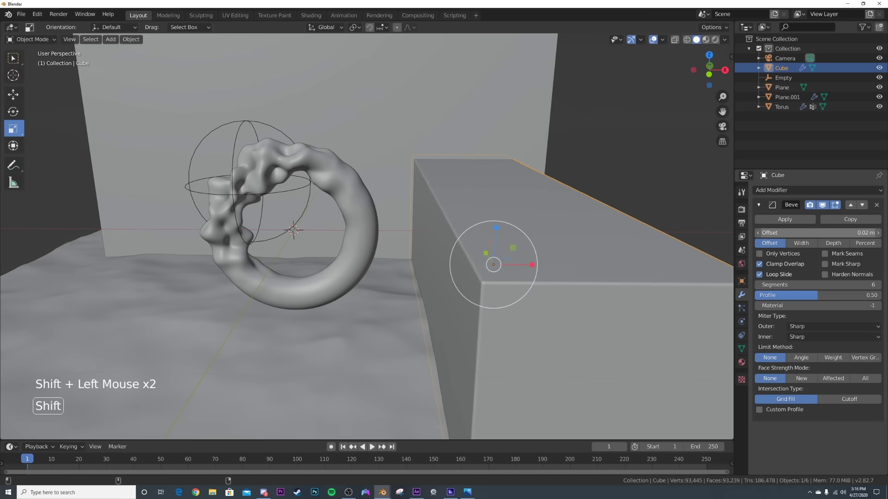
# Step: Duplicate the beveled block and place the copy at the left edge of the camera frame
pyautogui.scroll(-3)
pyautogui.press('shift+s')
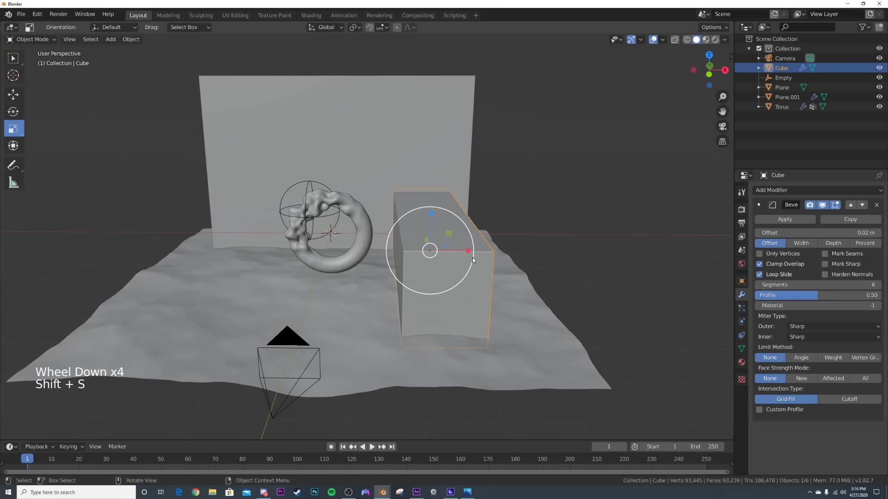
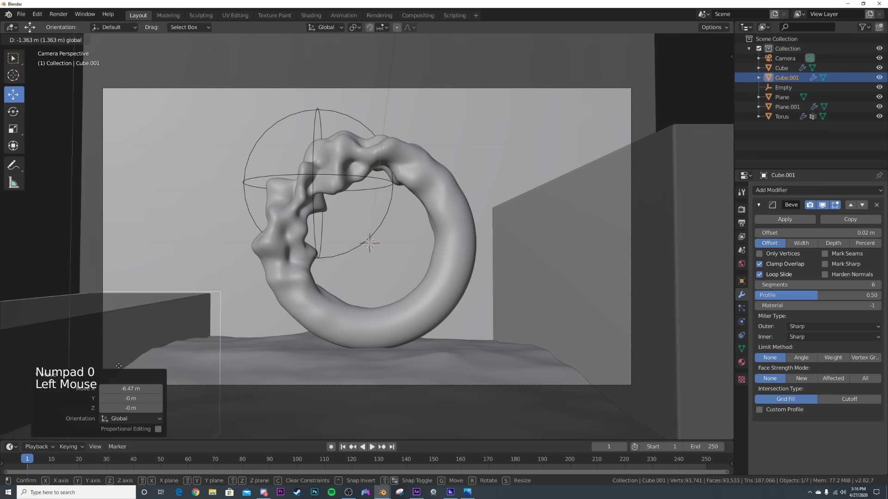
pyautogui.click(539, 273)
pyautogui.click(622, 253)
pyautogui.click(189, 326)
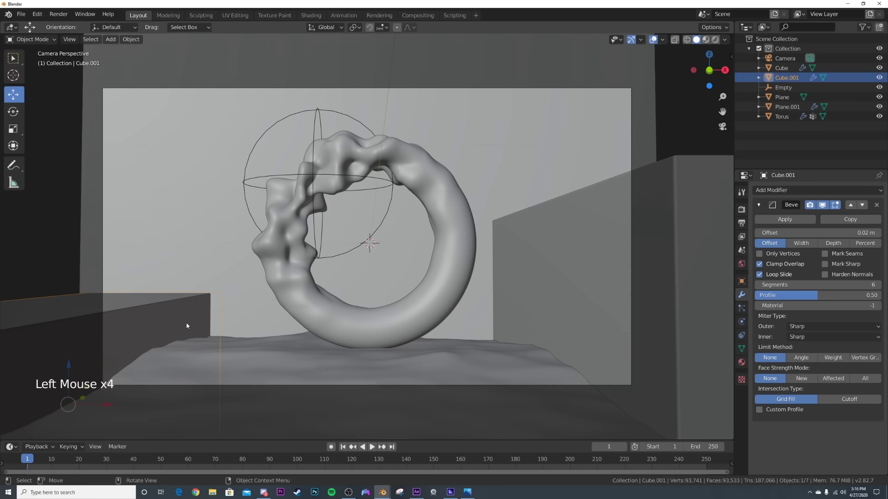
# Step: Preview the scene fully rendered from the camera and bring up the render settings
pyautogui.press('z')
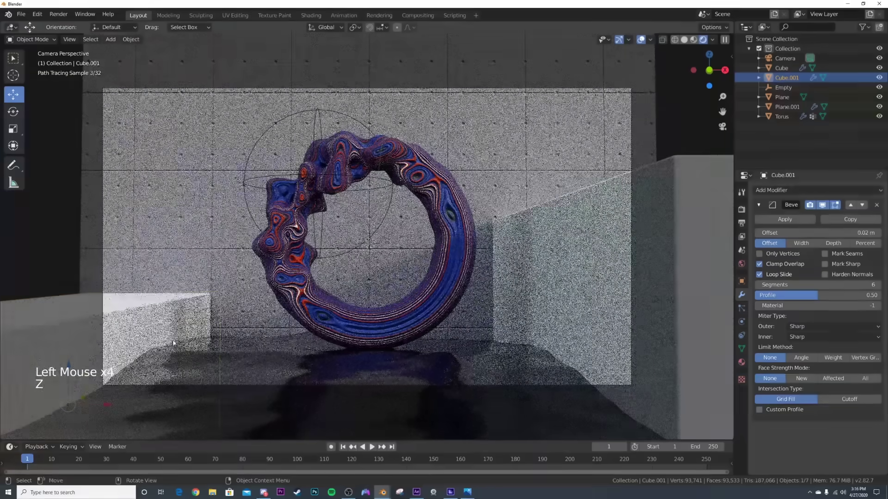
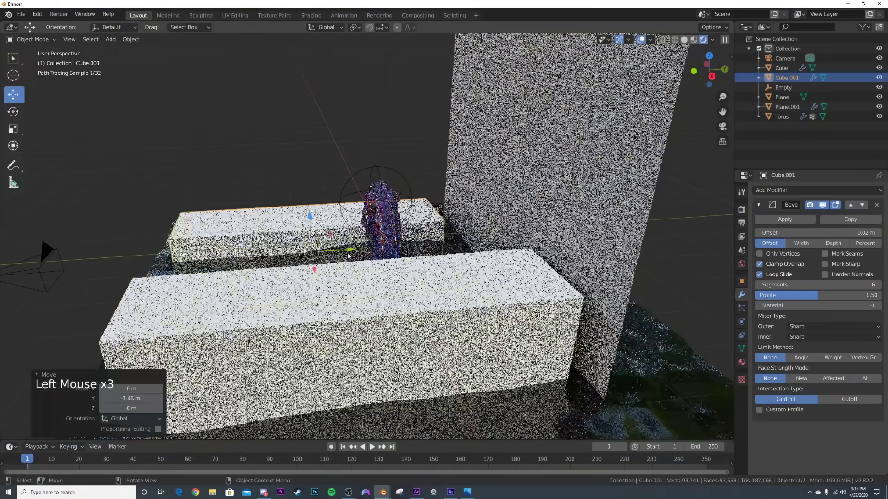
pyautogui.press('KP_0')
pyautogui.click(531, 298)
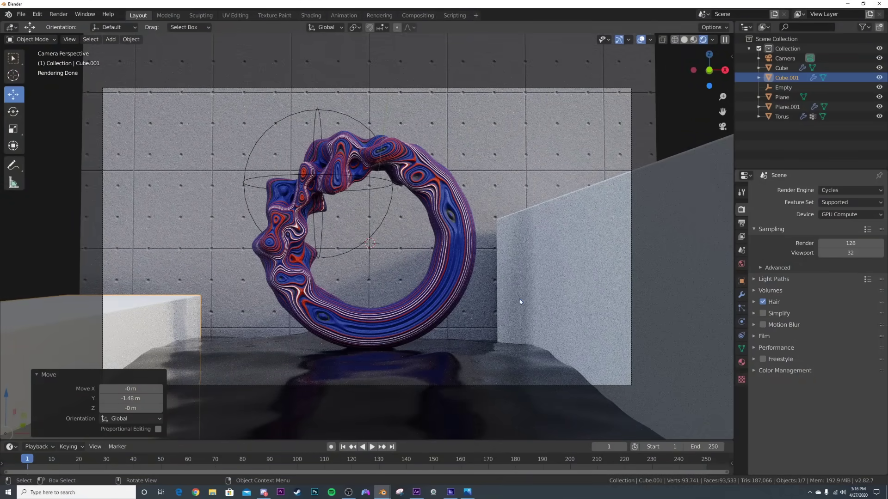
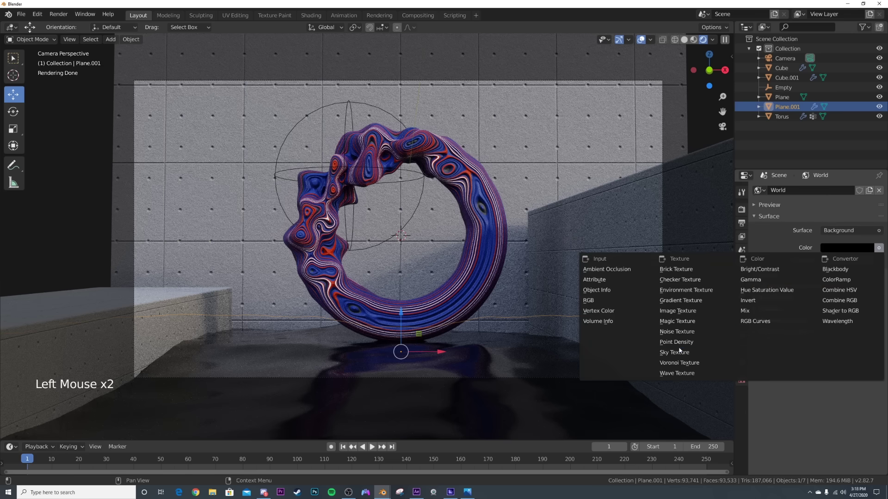
# Step: Set the world colour to a Sky Texture with turbidity 5.4, strength 30 and a repositioned sun
pyautogui.click(716, 40)
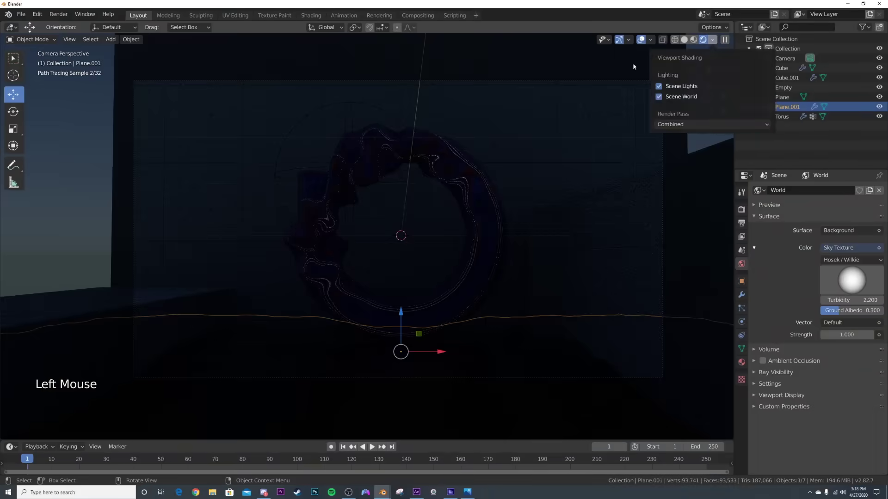
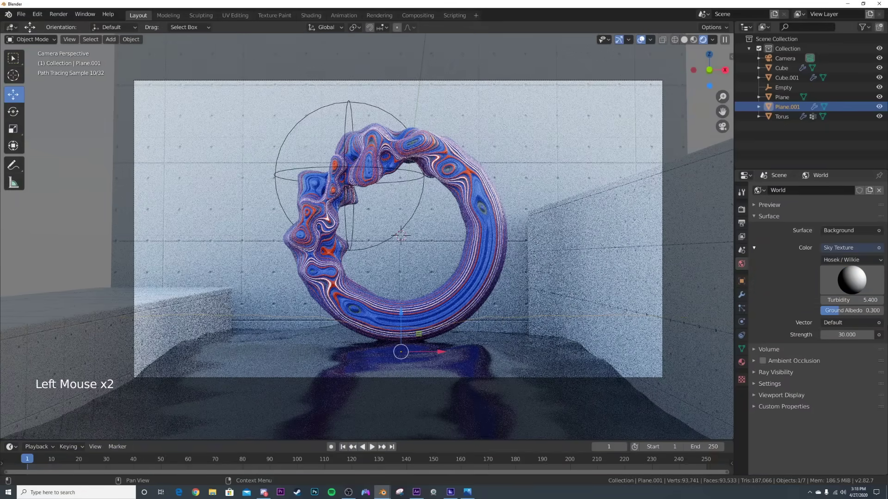
pyautogui.click(855, 284)
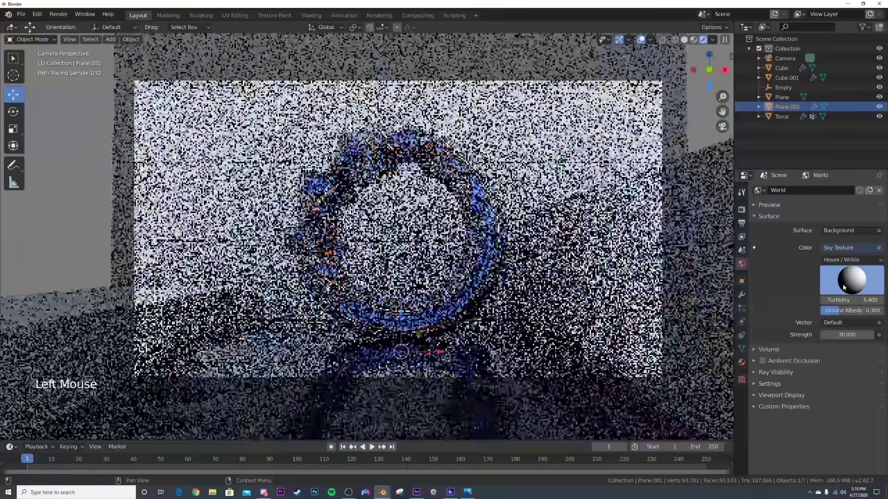
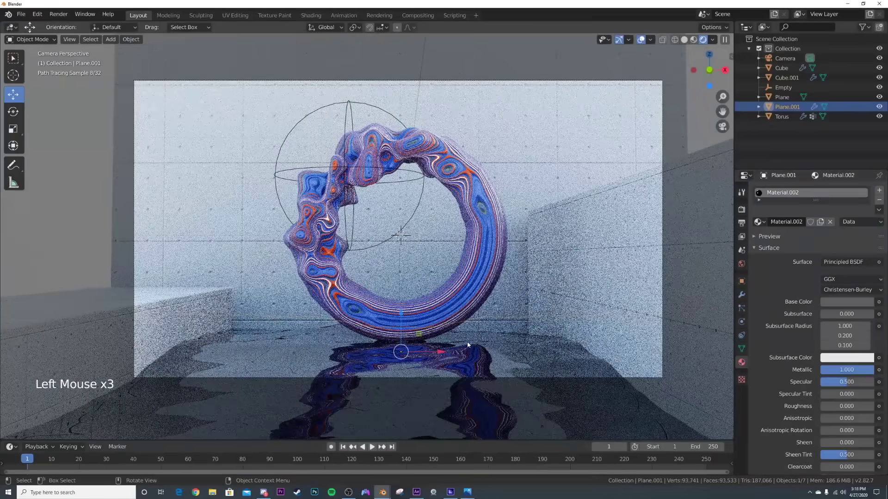
# Step: Raise the world sky strength from 30 to 35
pyautogui.click(493, 292)
pyautogui.click(424, 184)
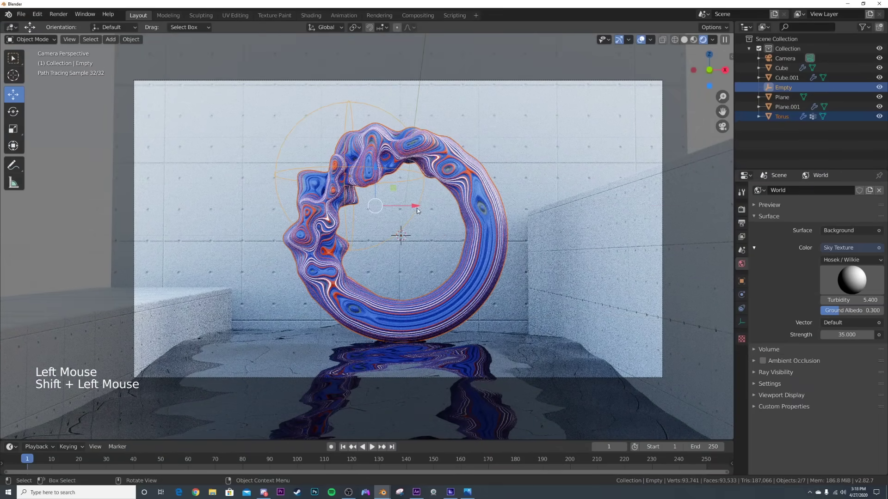
pyautogui.click(412, 208)
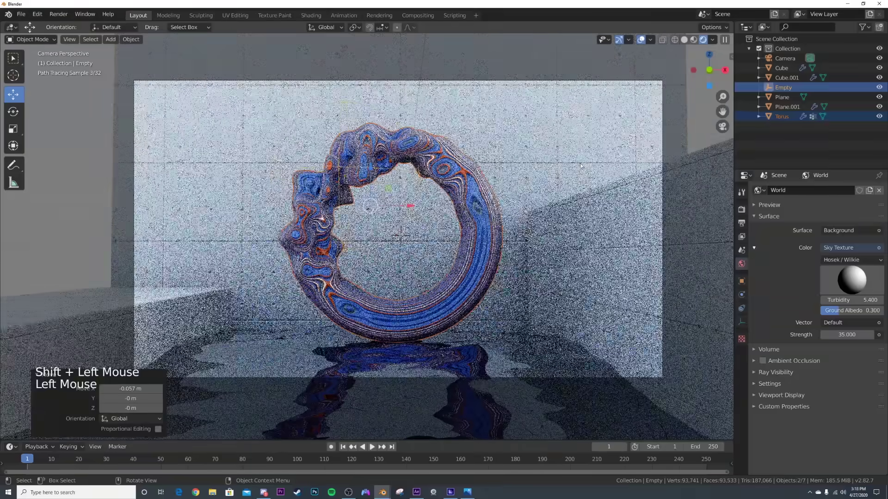